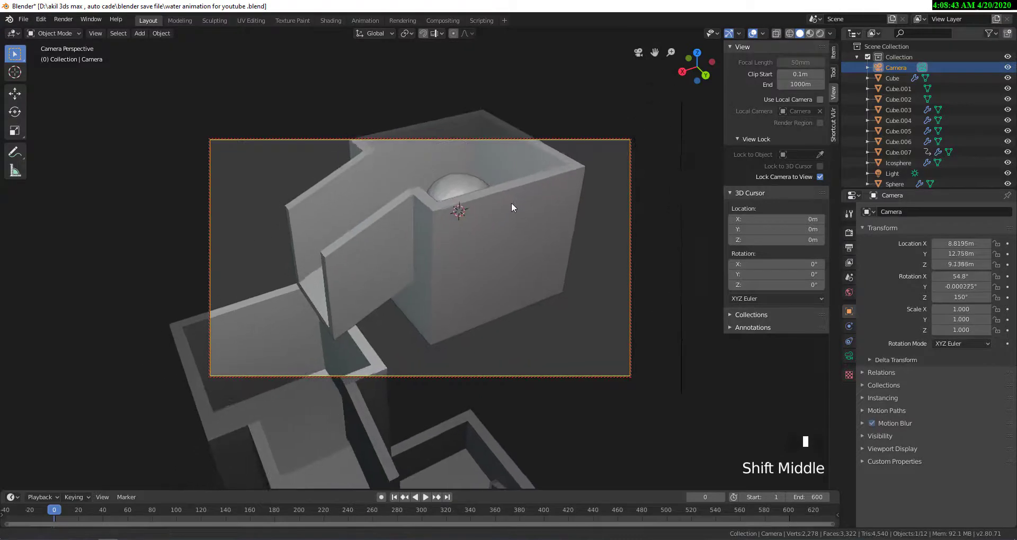
Show the camera's transform values in the sidebar before framing the top box.
{"action": "left_click", "coordinate": [839, 58]}
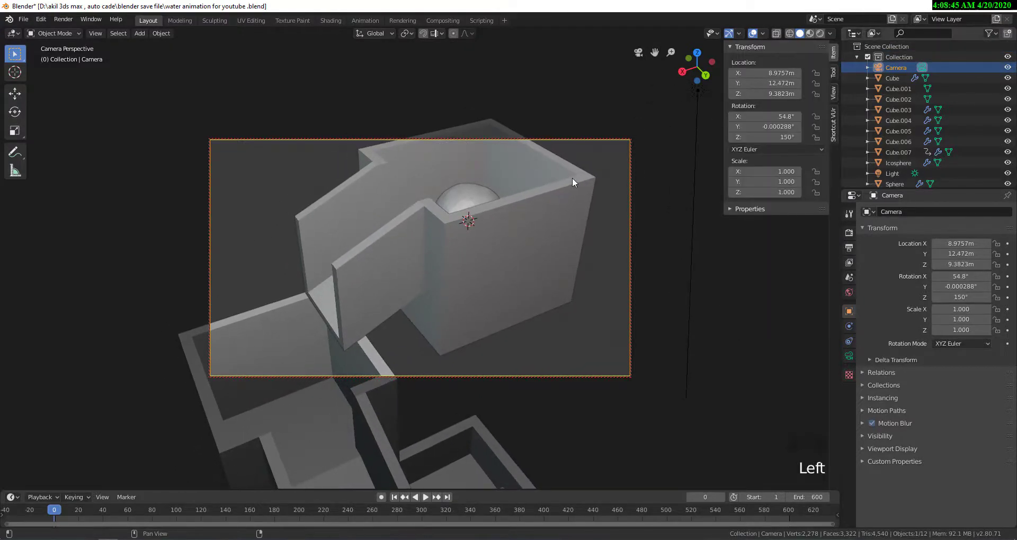
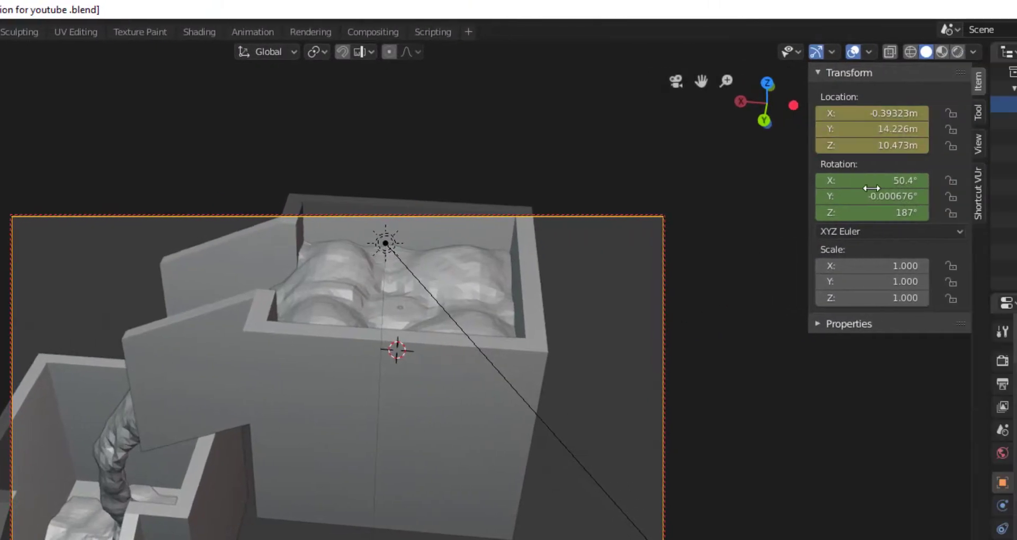
Key the camera at frame 57, then scrub to frame 107 and start following the falling water.
{"action": "key", "text": "i"}
{"action": "left_click_drag", "start_coordinate": [340, 380], "coordinate": [138, 514]}
{"action": "left_click_drag", "start_coordinate": [139, 514], "coordinate": [370, 375]}
{"action": "left_click_drag", "start_coordinate": [369, 374], "coordinate": [162, 515]}
Move and swing the camera in closer to frame the second box as water pours in.
{"action": "left_click_drag", "start_coordinate": [163, 514], "coordinate": [414, 388]}
{"action": "left_click_drag", "start_coordinate": [415, 388], "coordinate": [448, 356]}
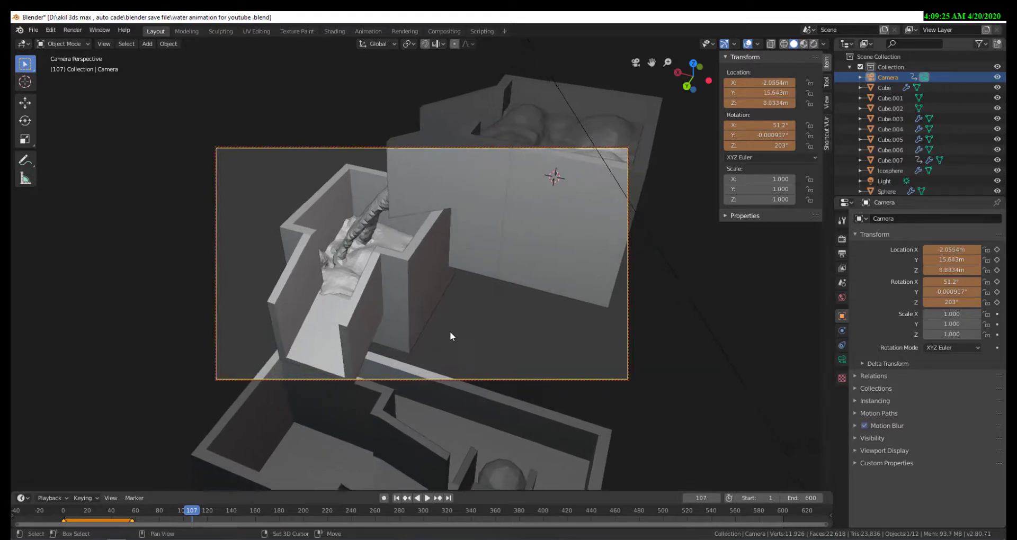
{"action": "scroll", "scroll_direction": "up", "scroll_amount": 3}
{"action": "left_click_drag", "start_coordinate": [427, 339], "coordinate": [481, 316]}
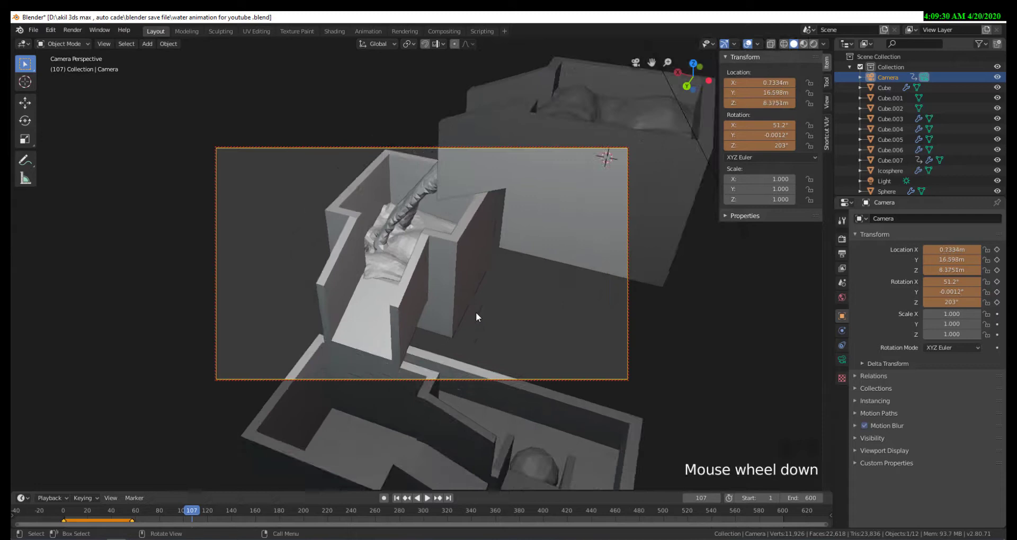
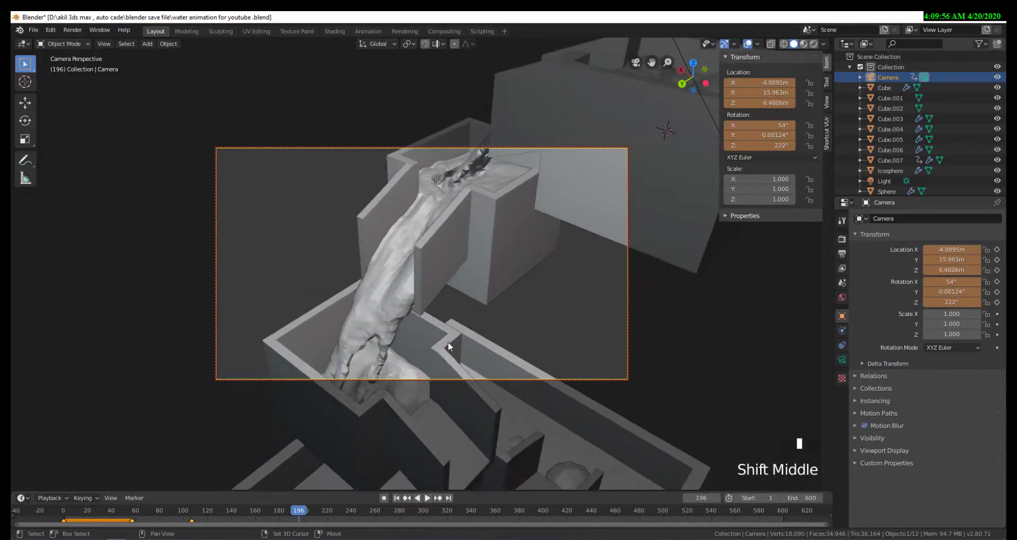
Scrub the timeline back to an earlier frame to view the water entering the chute.
{"action": "left_click_drag", "start_coordinate": [292, 515], "coordinate": [783, 88]}
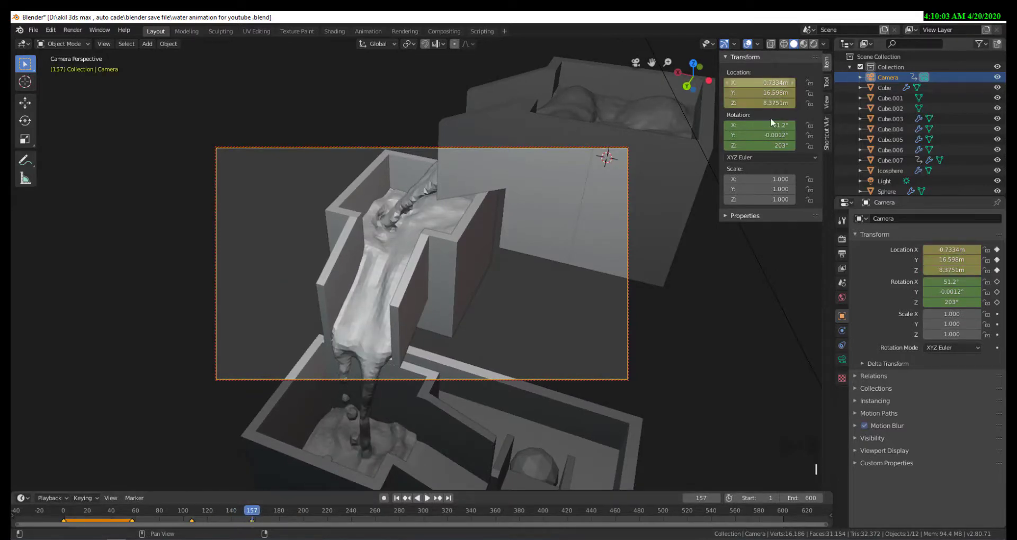
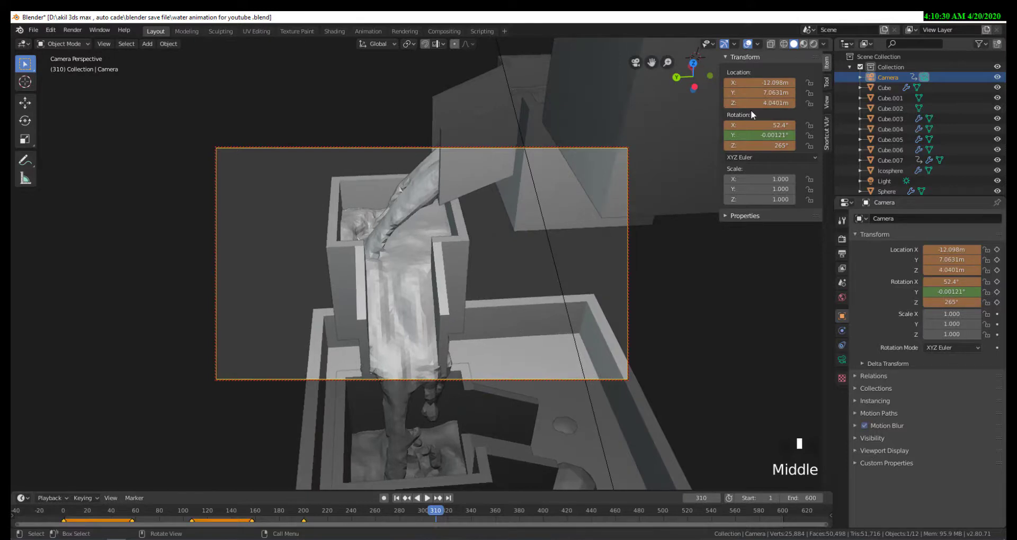
Key the camera's chute view, then advance to a later frame as water reaches the basin.
{"action": "key", "text": "i"}
{"action": "key", "text": "i"}
{"action": "left_click_drag", "start_coordinate": [546, 372], "coordinate": [441, 513]}
Lower the camera toward the bottom basin and keyframe its new location and rotation.
{"action": "left_click_drag", "start_coordinate": [441, 513], "coordinate": [473, 460]}
{"action": "left_click_drag", "start_coordinate": [474, 460], "coordinate": [439, 524]}
{"action": "left_click_drag", "start_coordinate": [439, 523], "coordinate": [459, 430]}
{"action": "left_click_drag", "start_coordinate": [458, 430], "coordinate": [780, 97]}
{"action": "key", "text": "i"}
Play and scrub through the frames to check the camera's motion.
{"action": "key", "text": "i"}
{"action": "left_click_drag", "start_coordinate": [475, 515], "coordinate": [556, 509]}
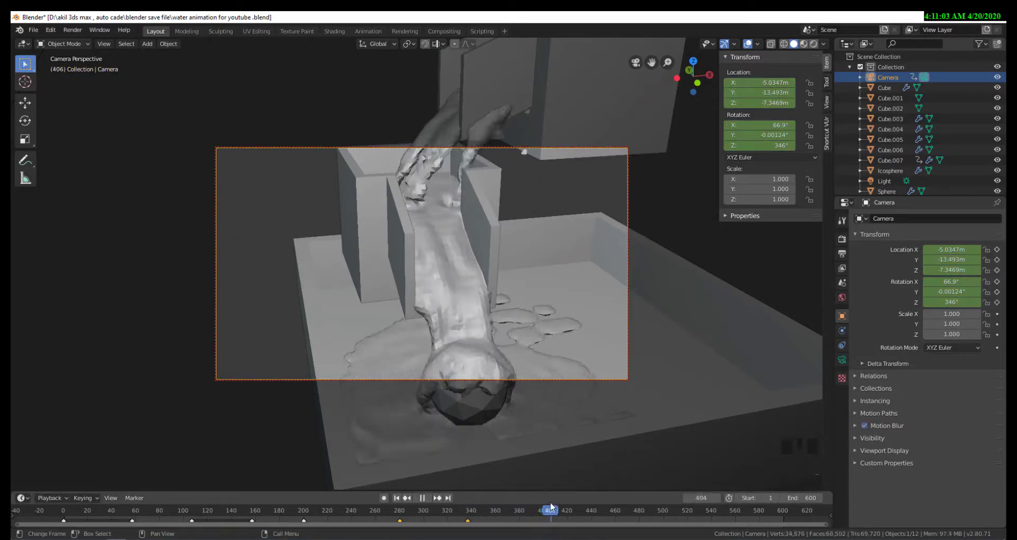
Jump ahead to about frame 496 and pull the camera back to show the whole basin.
{"action": "key", "text": "i"}
{"action": "scroll", "scroll_direction": "down", "scroll_amount": 3}
{"action": "left_click_drag", "start_coordinate": [555, 302], "coordinate": [555, 518]}
{"action": "left_click_drag", "start_coordinate": [556, 518], "coordinate": [657, 511]}
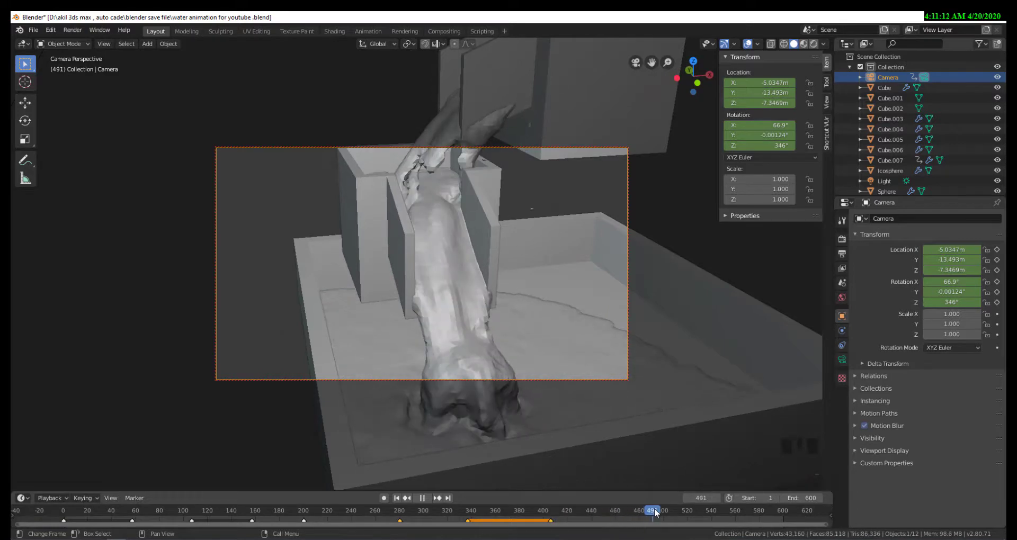
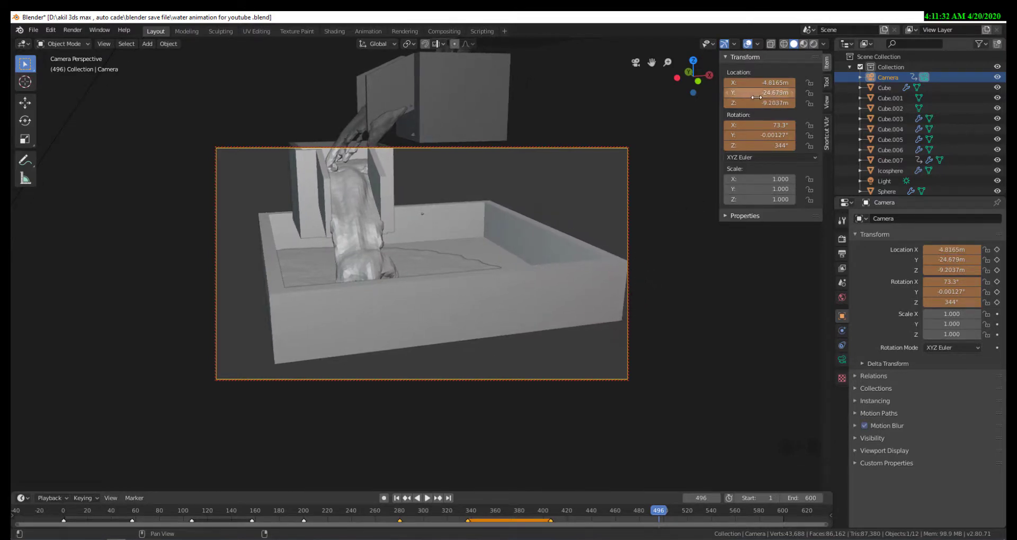
Keyframe the camera's final basin view and play back the full animation.
{"action": "key", "text": "i"}
{"action": "key", "text": "space"}
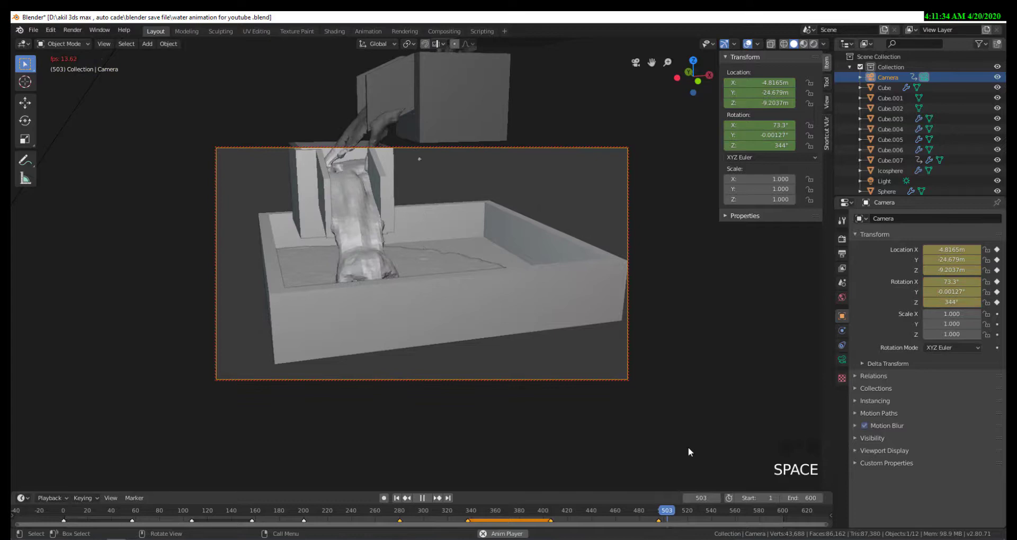